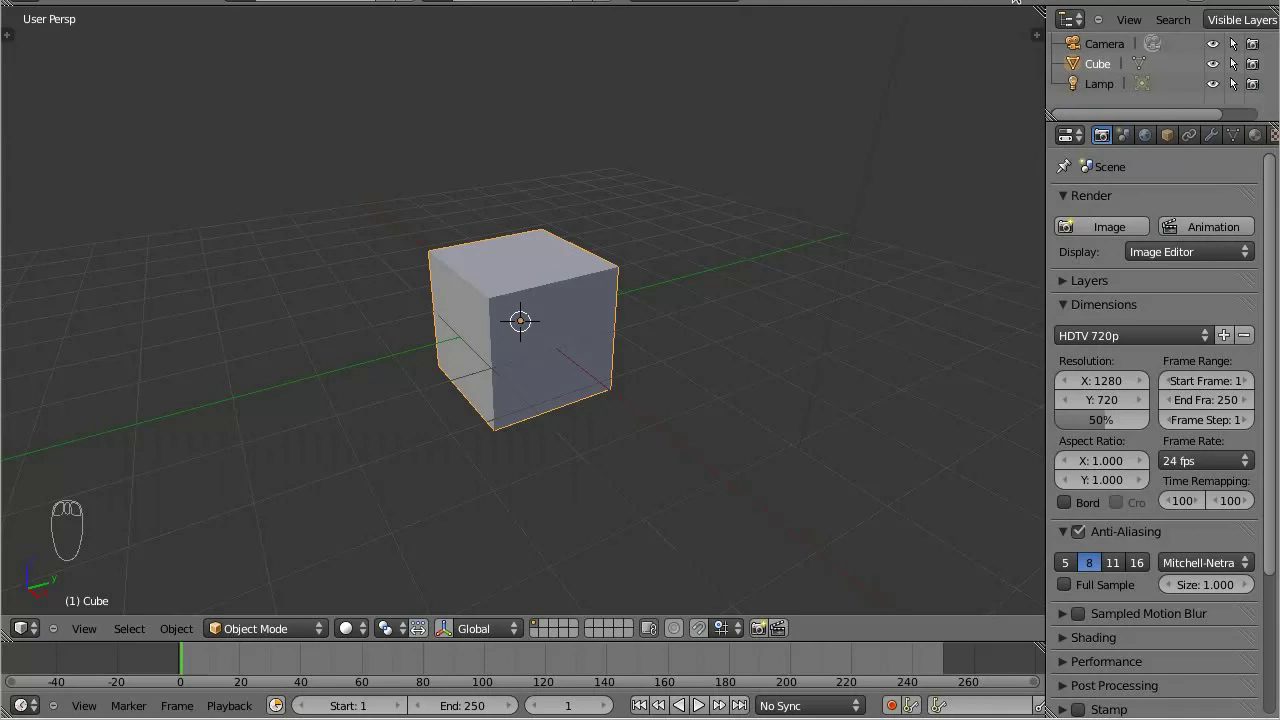
Show the selected cube's material settings in the Properties editor.
drag(1209, 136, 1201, 139)
click(1201, 139)
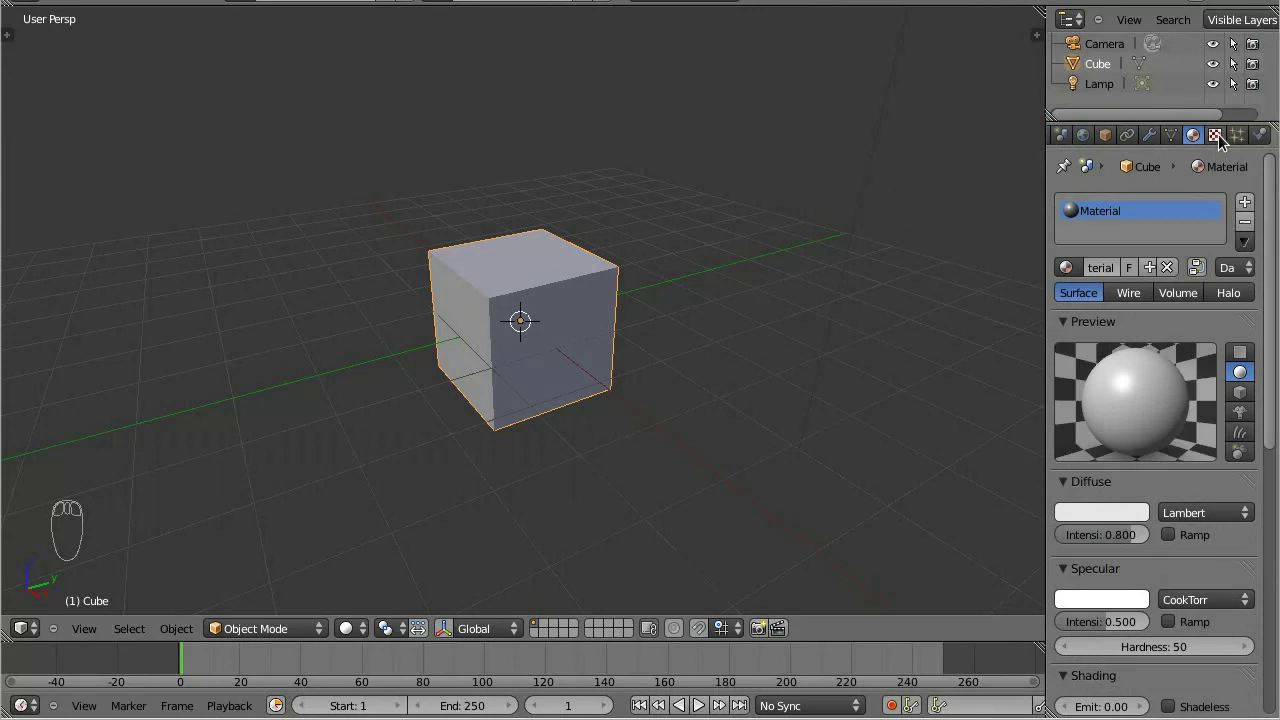
Name the first texture textura1 and make it a Clouds texture.
drag(1229, 151, 1094, 346)
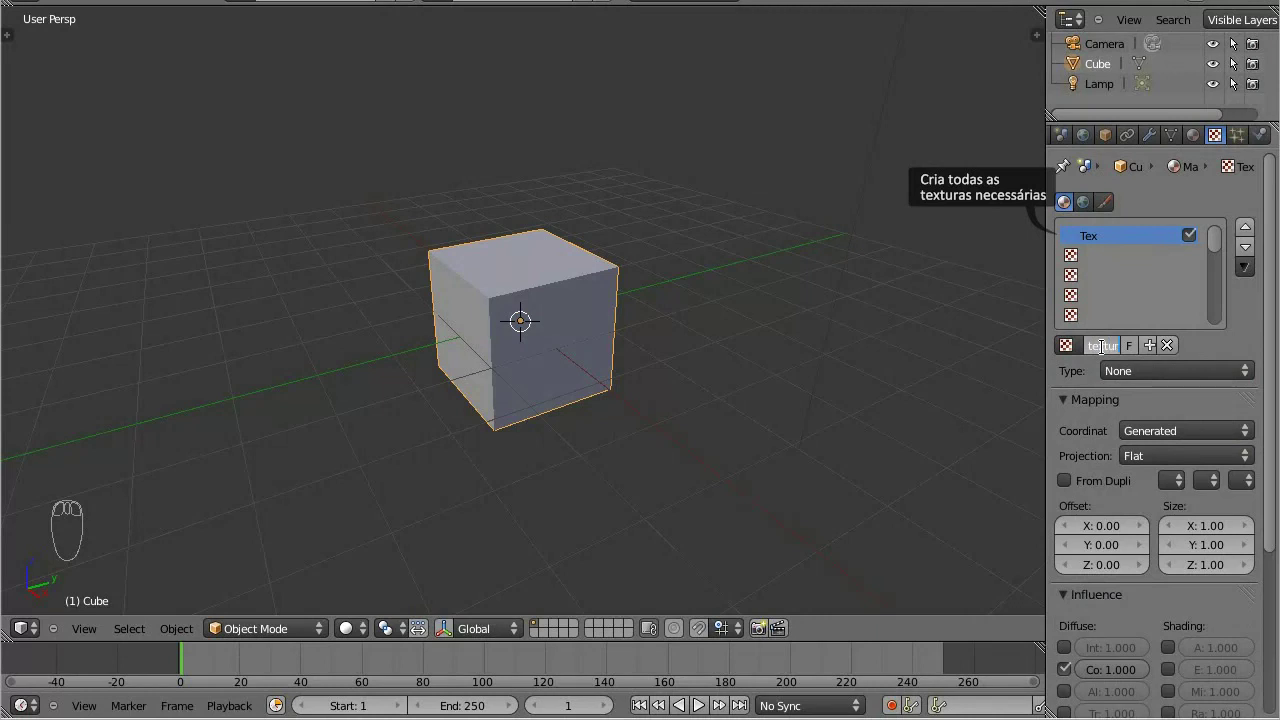
click(1130, 376)
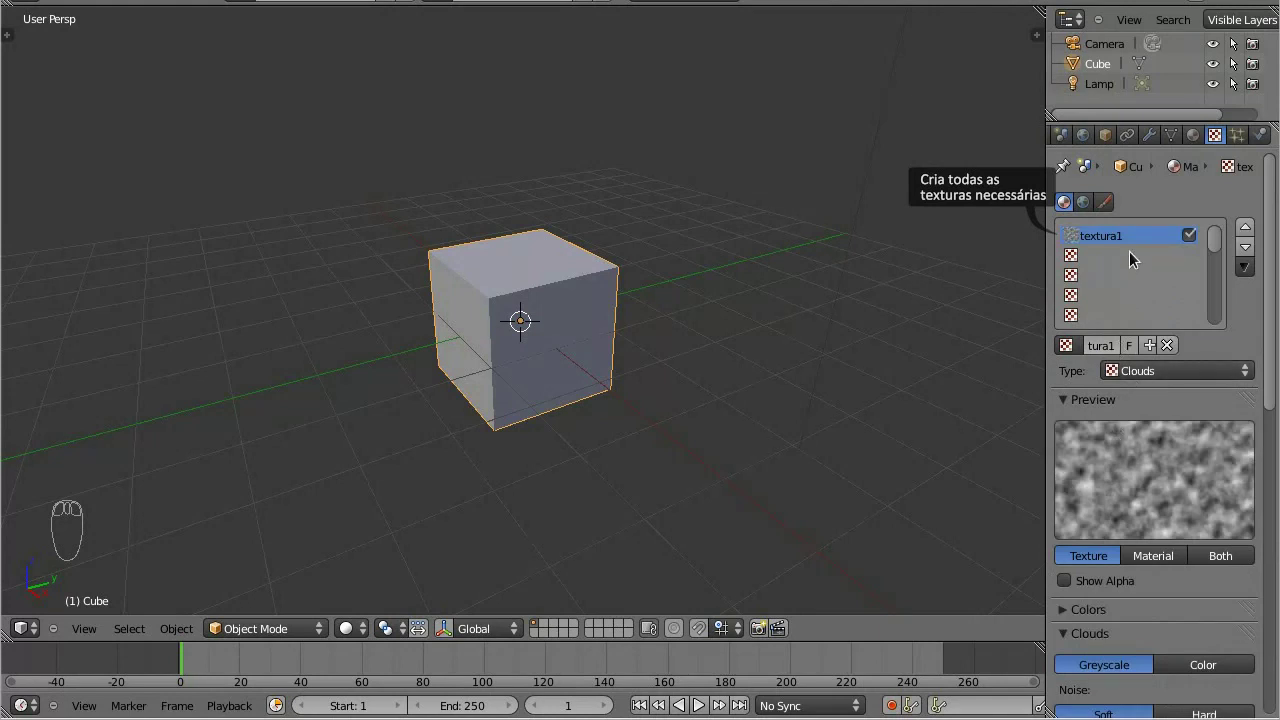
Add textura2 in the second slot as a colour Clouds texture with size 2.00.
drag(1128, 264, 1048, 697)
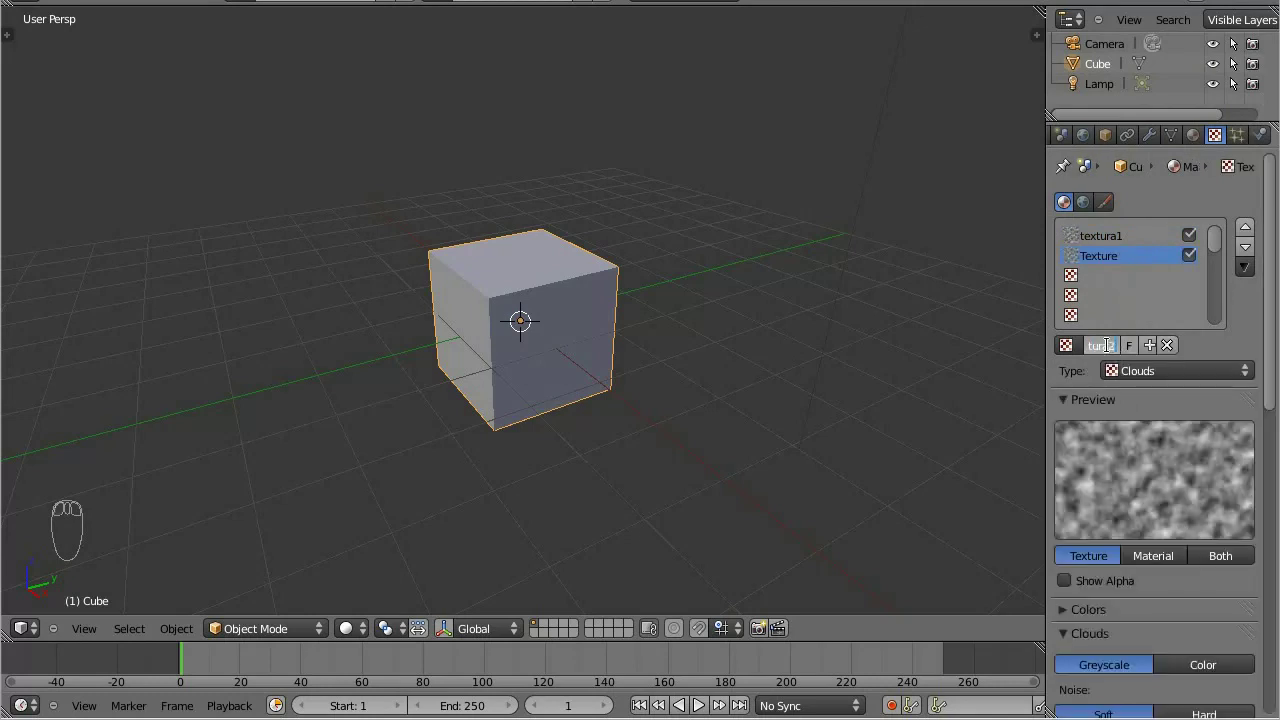
drag(1157, 582, 1162, 626)
click(1185, 591)
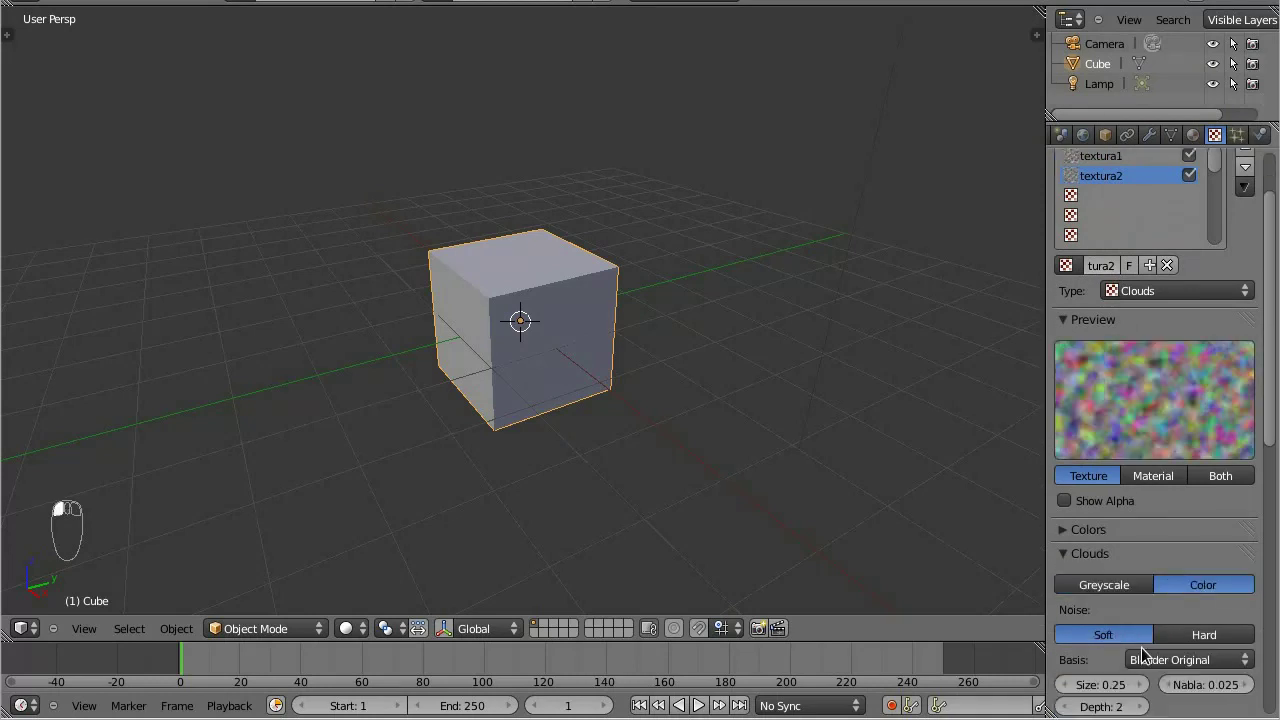
click(1093, 700)
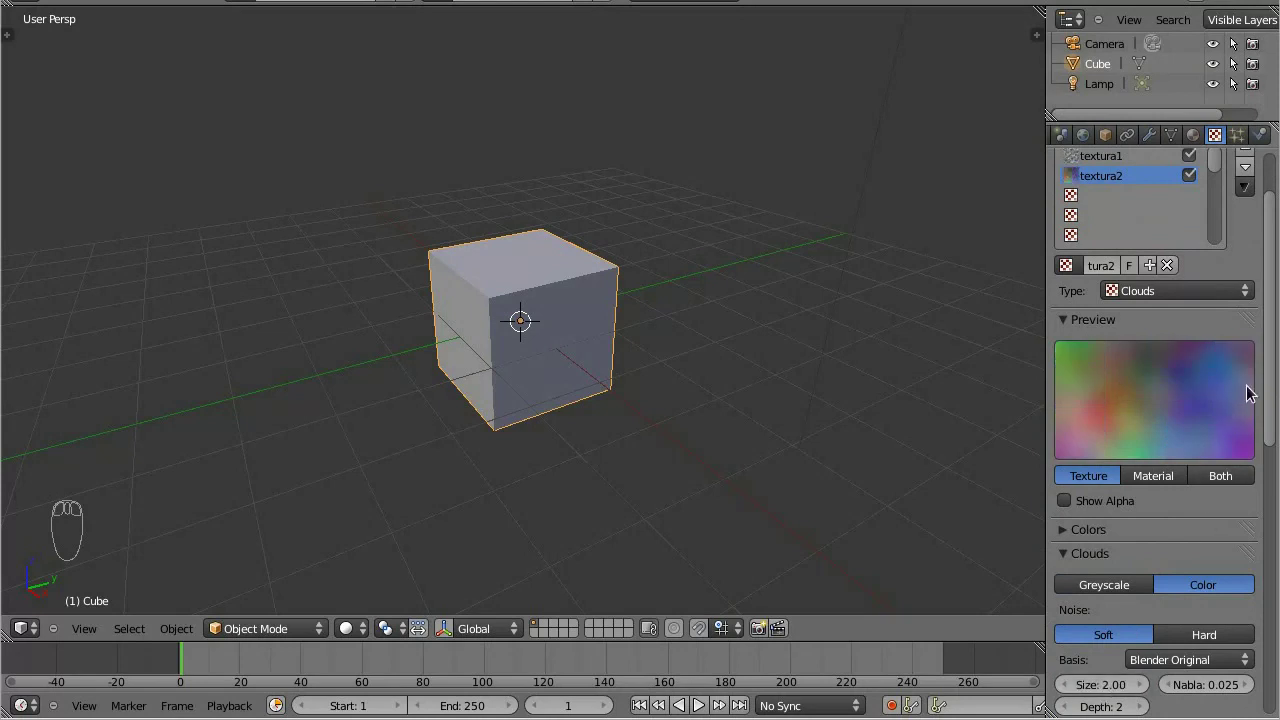
Disable textura2 and keyframe both textures' enable checkboxes at frame 1.
click(1276, 257)
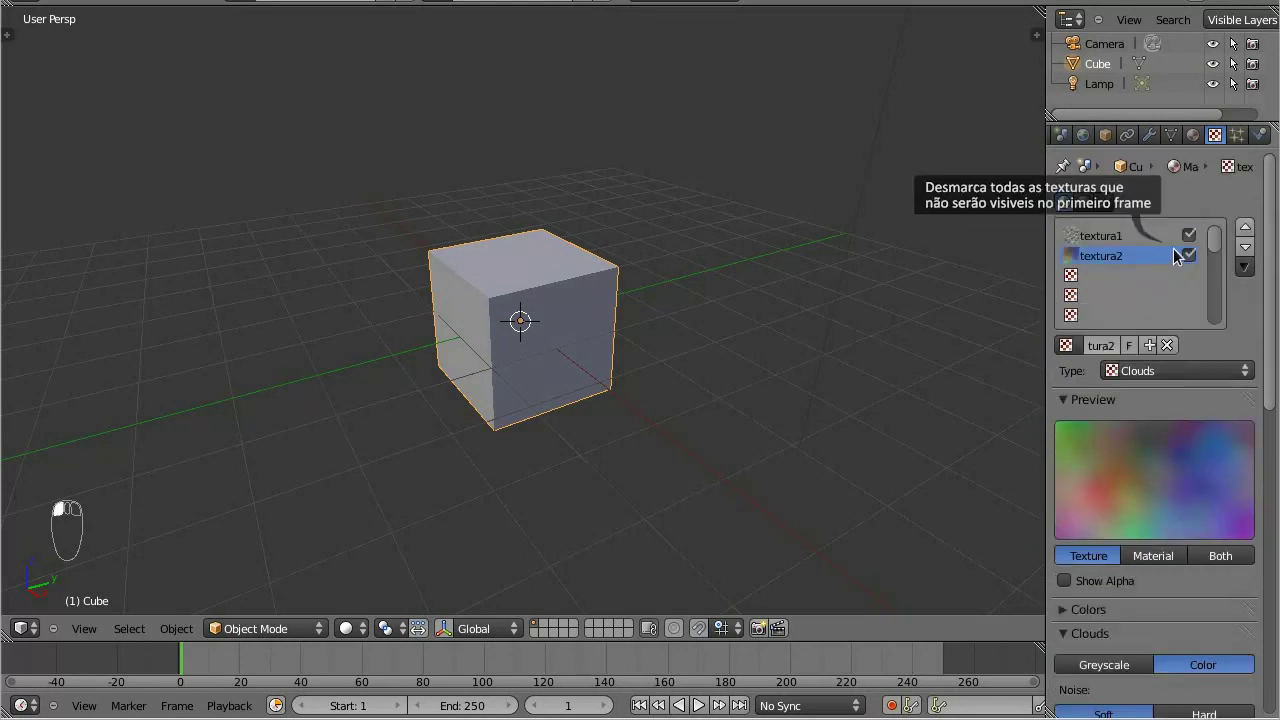
click(1193, 259)
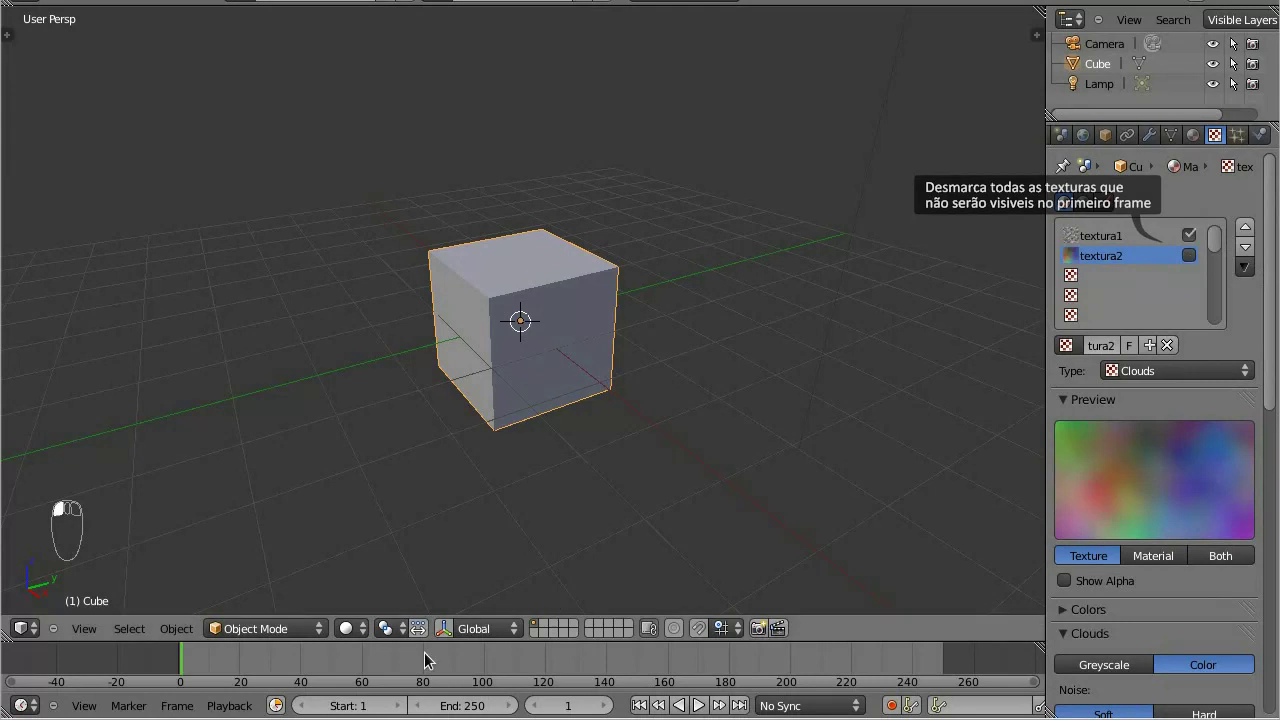
click(635, 697)
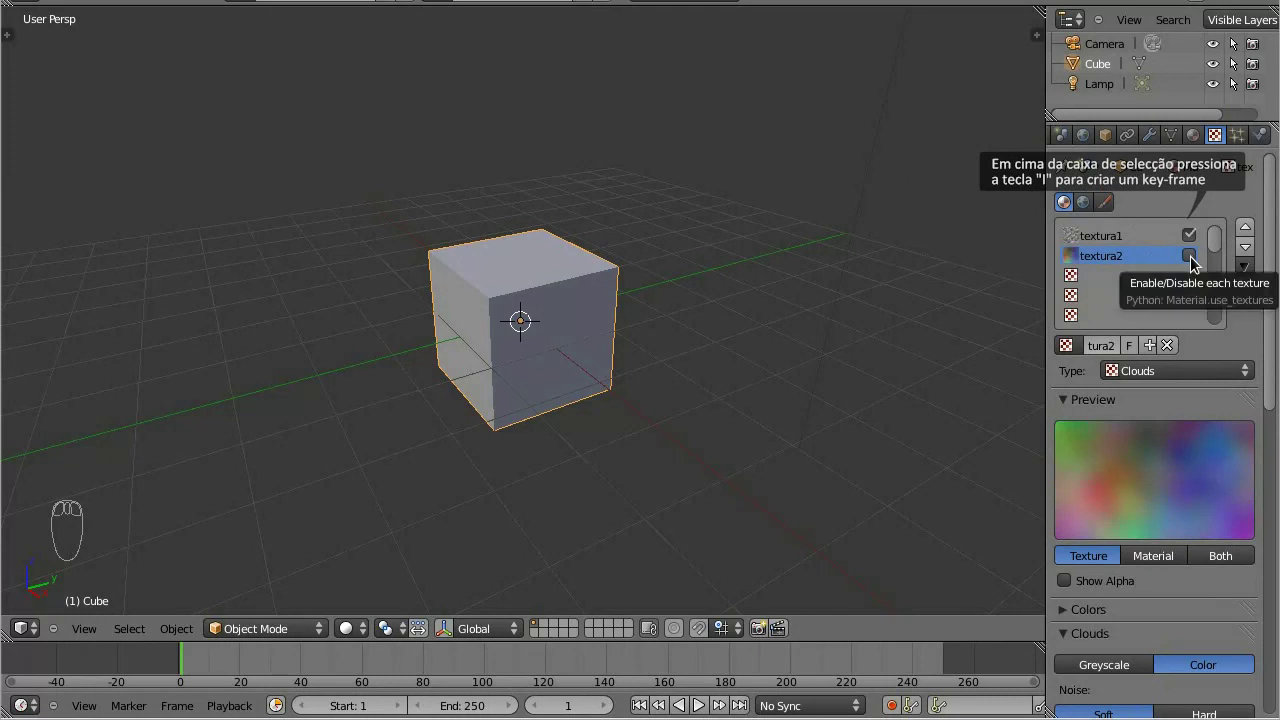
key(i)
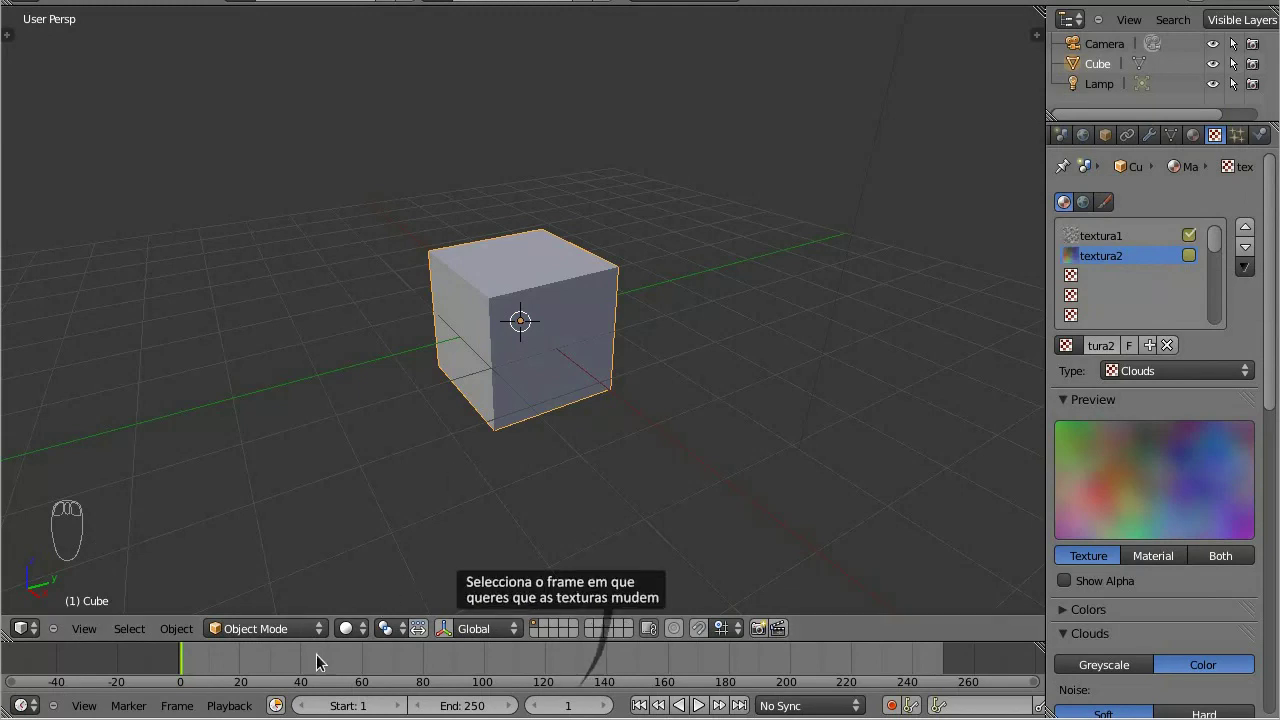
At frame 40, switch textura1 off and textura2 on and keyframe both states.
click(304, 659)
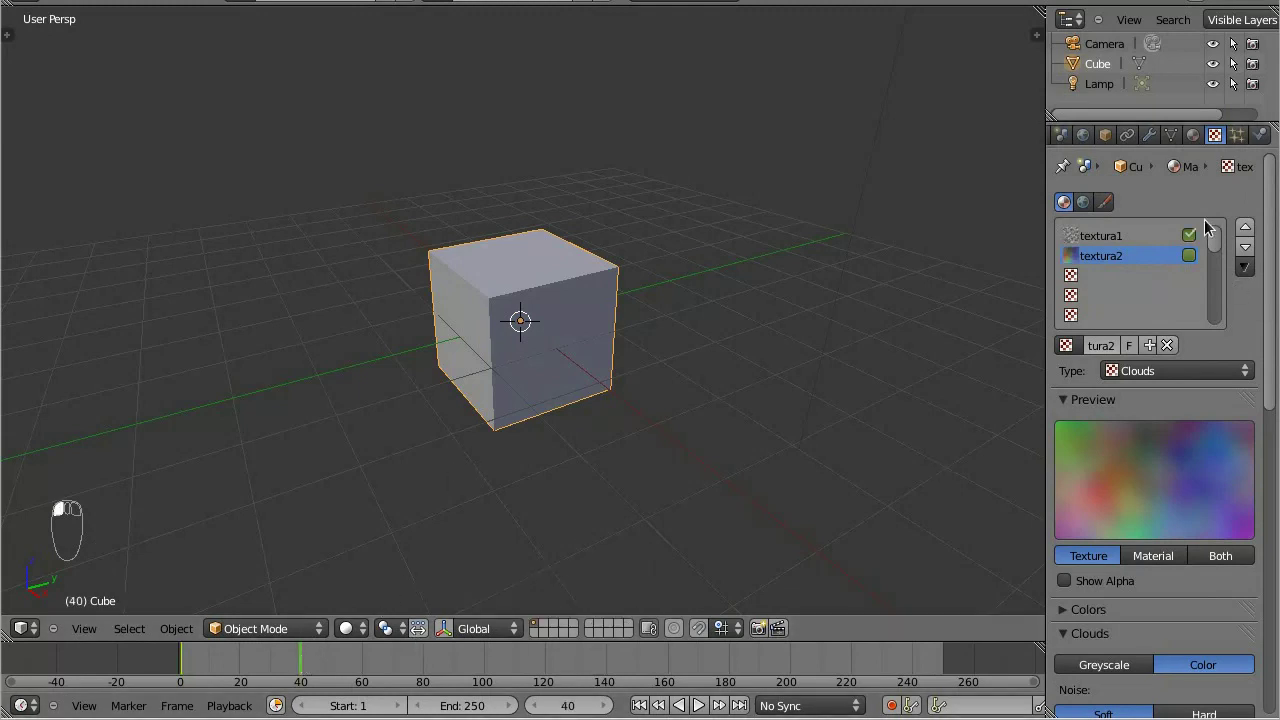
drag(1199, 228, 1201, 248)
key(i)
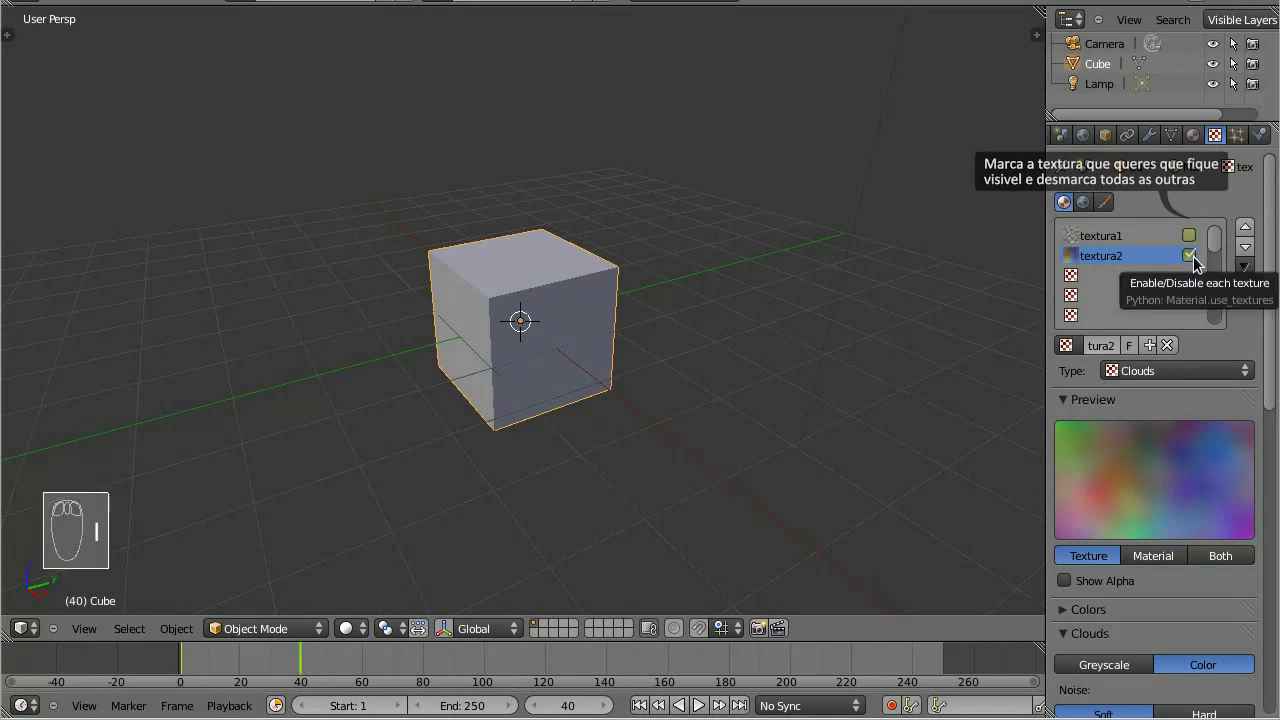
Scrub to frames 25 and 62 to verify the textures switch.
click(258, 659)
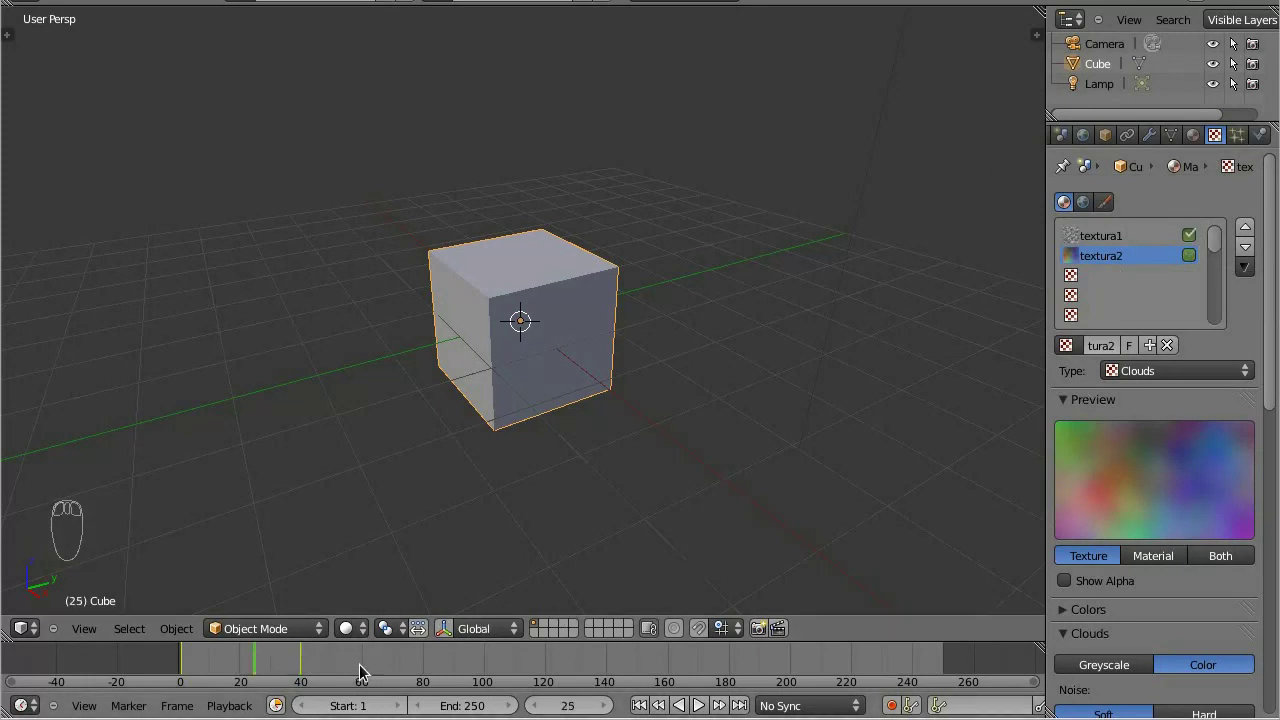
click(1045, 345)
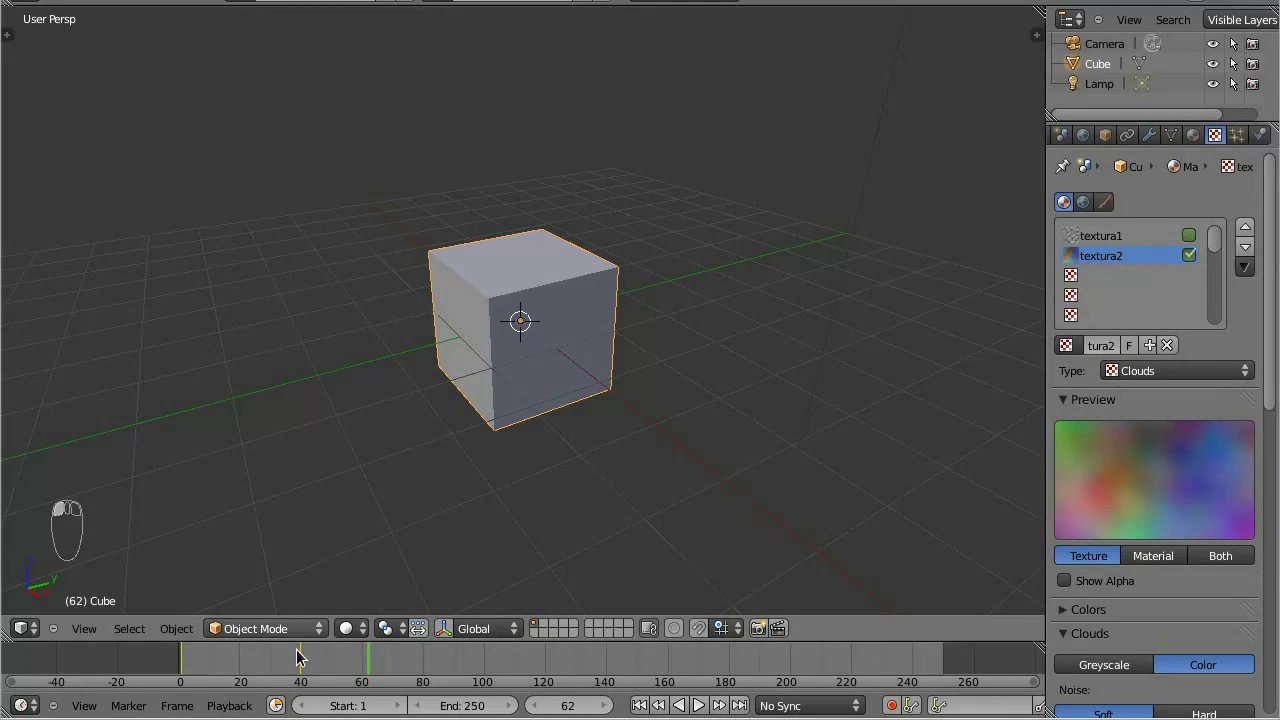